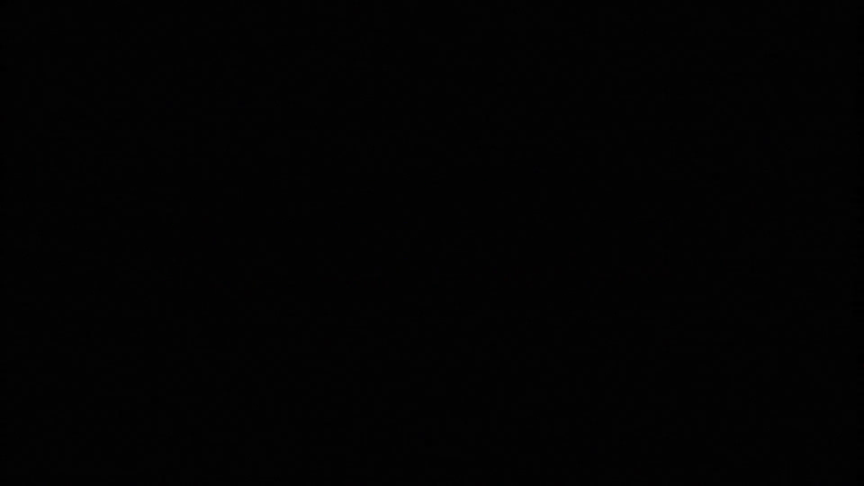
- Scroll the timeline to bring the LOOP text layer into view
scroll("up", 3)
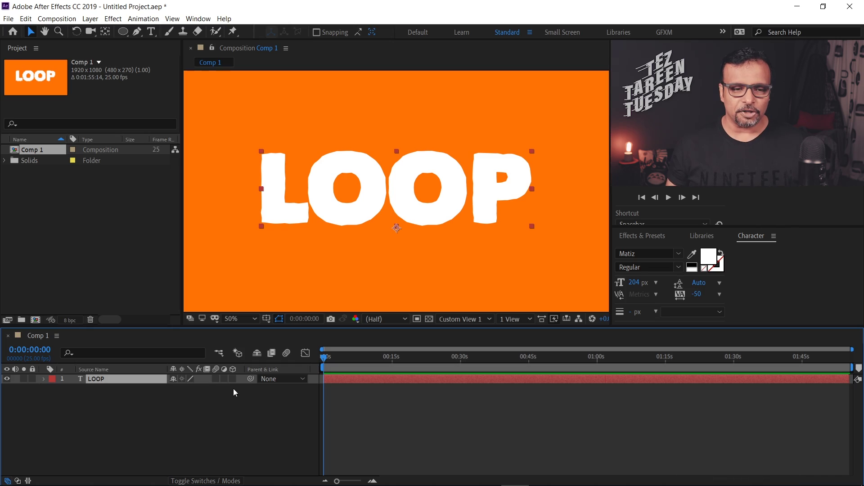
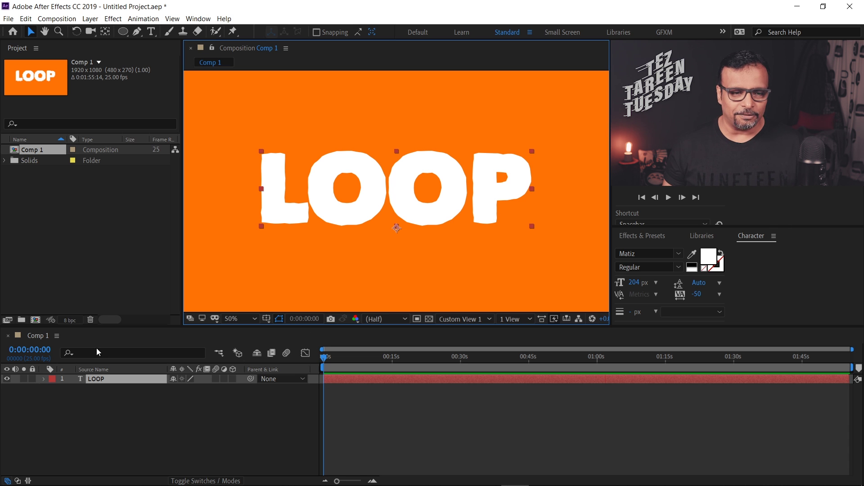
- Reveal Scale, keyframe it at 218.2% at 0s, then move later and zoom the timeline in for the 22.2% keyframe
key("s")
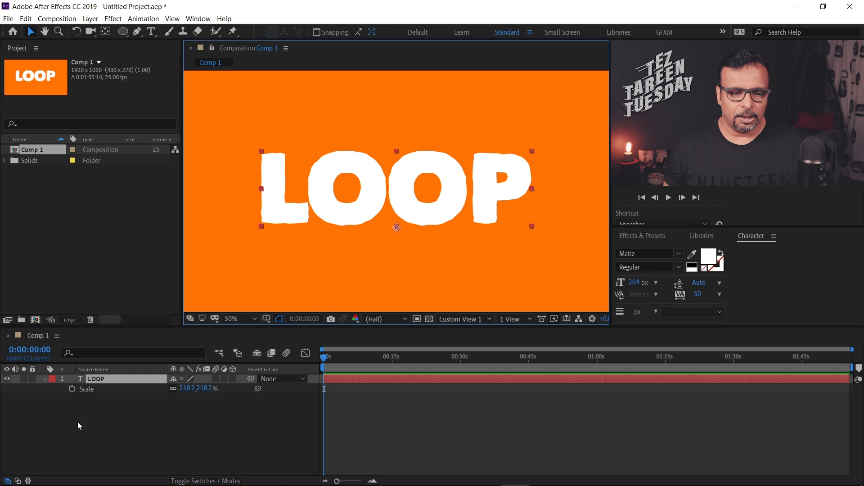
left_click(75, 393)
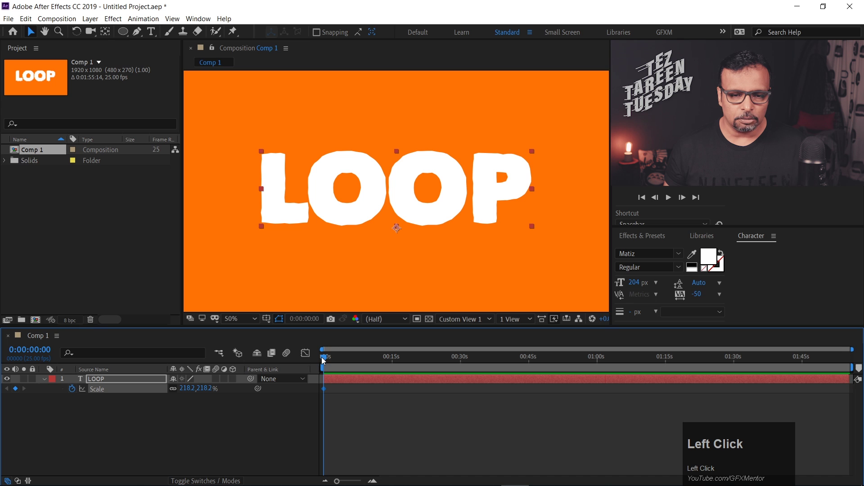
left_click_drag(324, 361, 344, 358)
key("=")
type("==")
key("=")
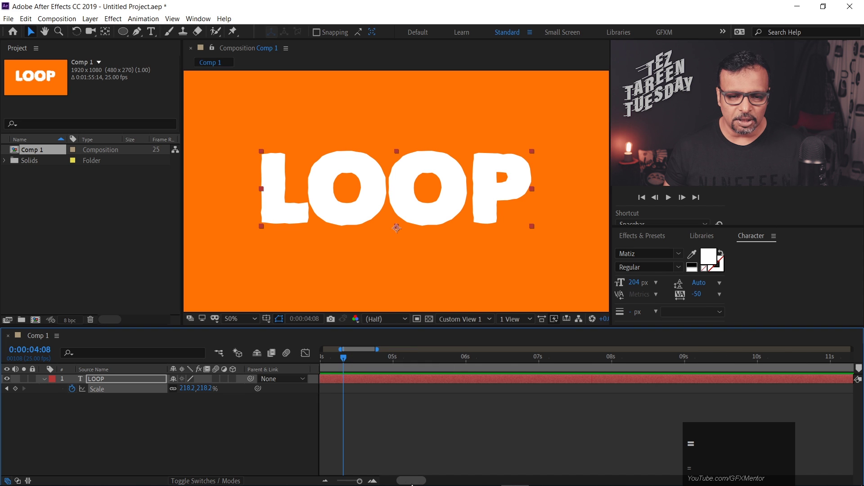
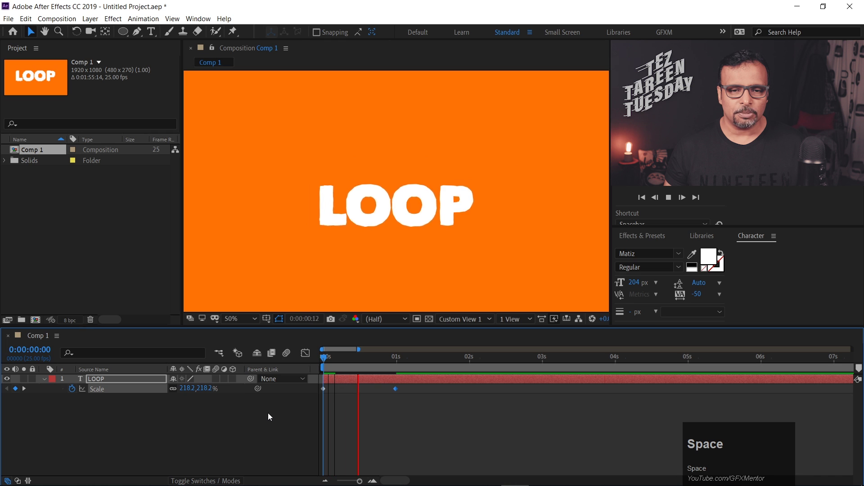
- Select both Scale keyframes, apply Easy Ease (F9) and switch to the speed graph
left_click_drag(408, 409, 311, 357)
key("F9")
left_click_drag(307, 356, 488, 470)
left_click(477, 471)
- Pull the Bezier handles to steepen the ease curve and preview the fast-to-slow shrink
left_click_drag(422, 363, 315, 355)
key("space")
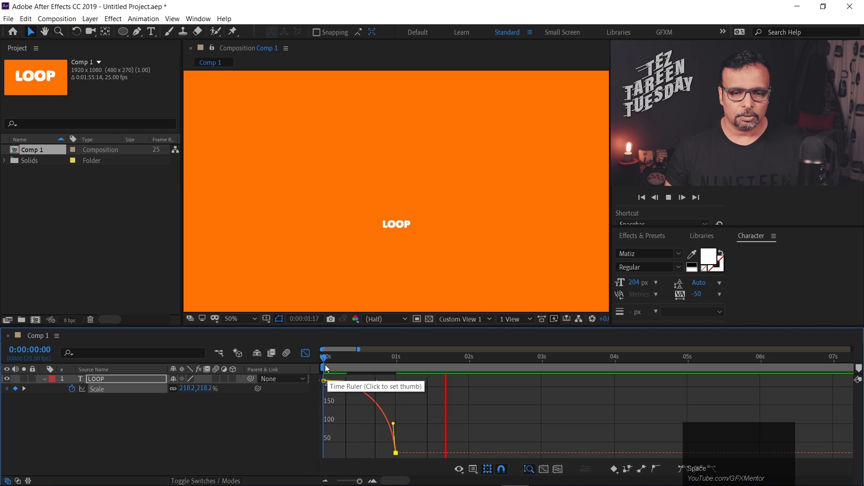
left_click_drag(343, 362, 455, 450)
key("space")
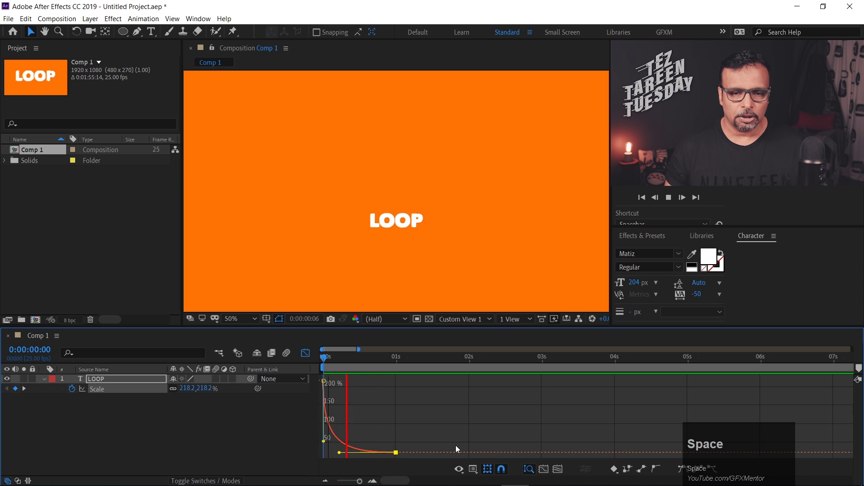
key("space")
- Demo sequencing: trim the LOOP layer, duplicate it twice with Ctrl+D, stagger the copies and preview
left_click_drag(359, 361, 306, 358)
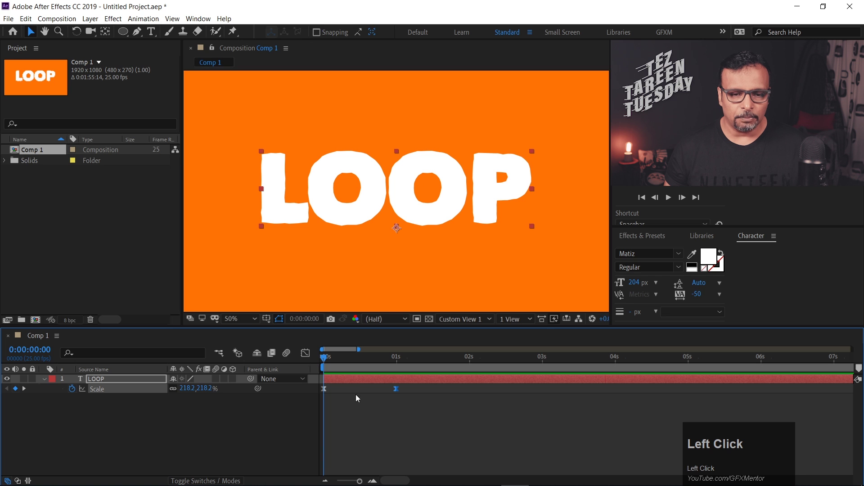
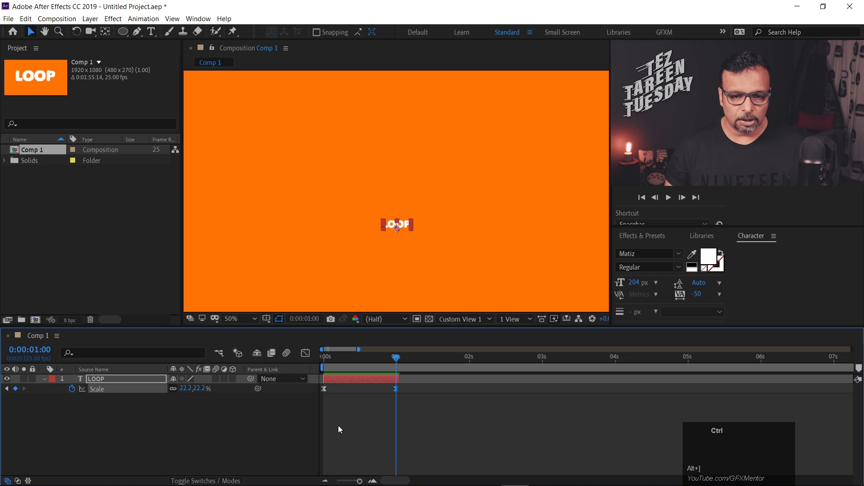
key("ctrl+d")
left_click_drag(349, 380, 415, 377)
key("ctrl+d")
left_click_drag(415, 379, 393, 361)
left_click(392, 360)
key("space")
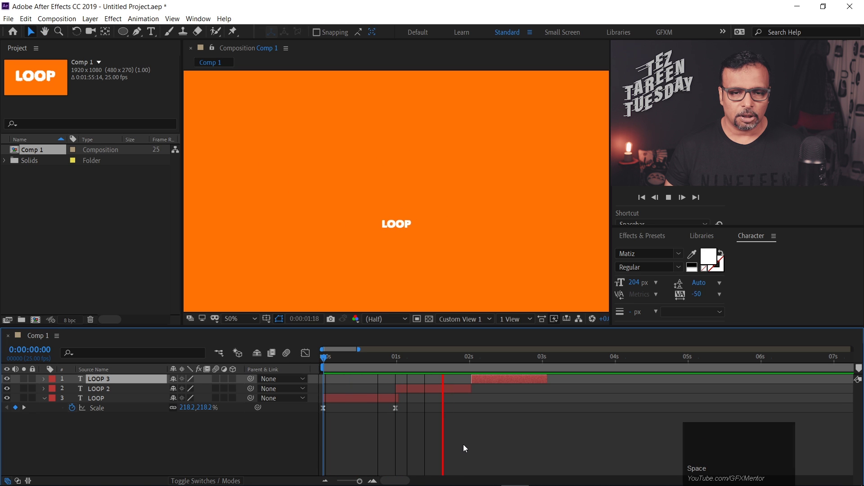
- Undo the duplications so LOOP is again a single full-length layer
key("space")
key("ctrl+z")
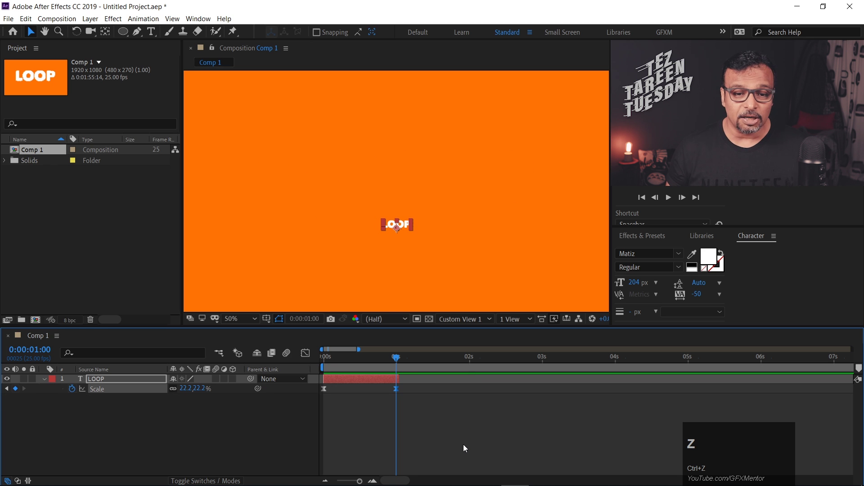
key("ctrl+z")
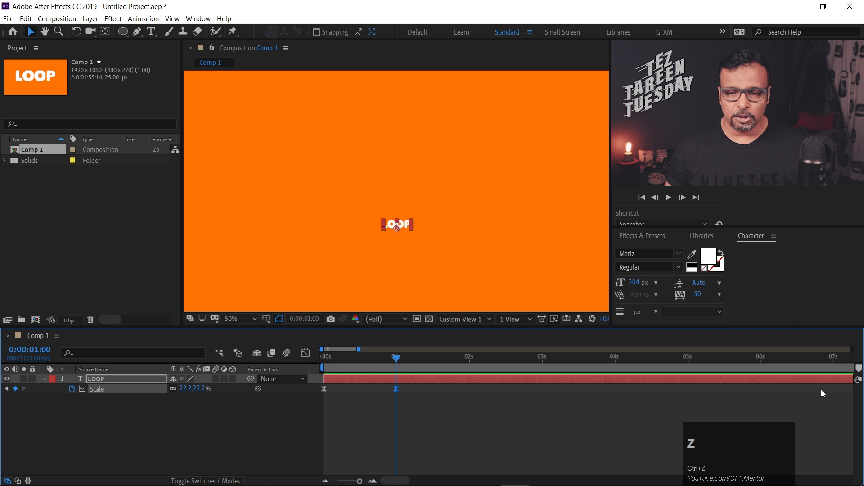
left_click_drag(399, 227, 817, 365)
key("ctrl+k")
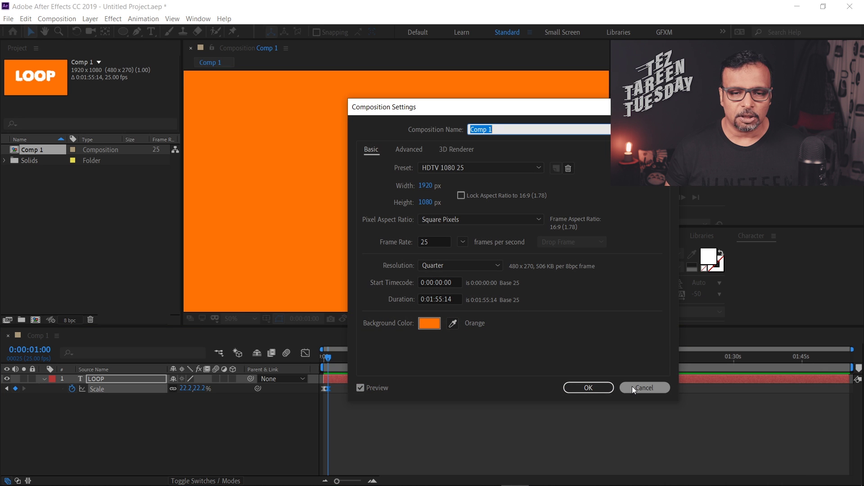
left_click(632, 396)
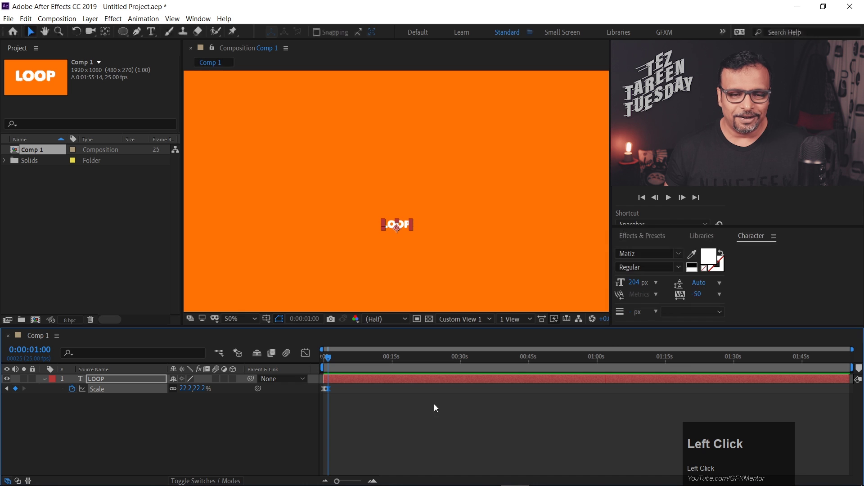
key("=")
type("==")
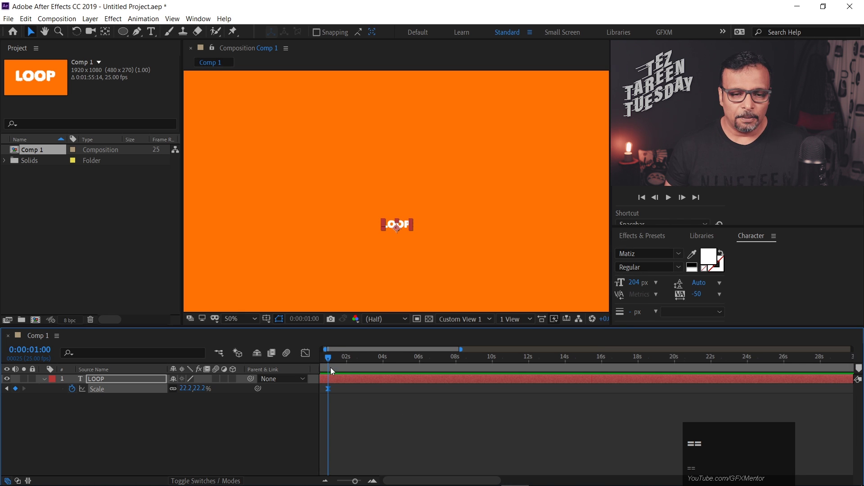
- Return the current time to the first frame where LOOP sits at 218.2% scale
left_click_drag(328, 362, 466, 414)
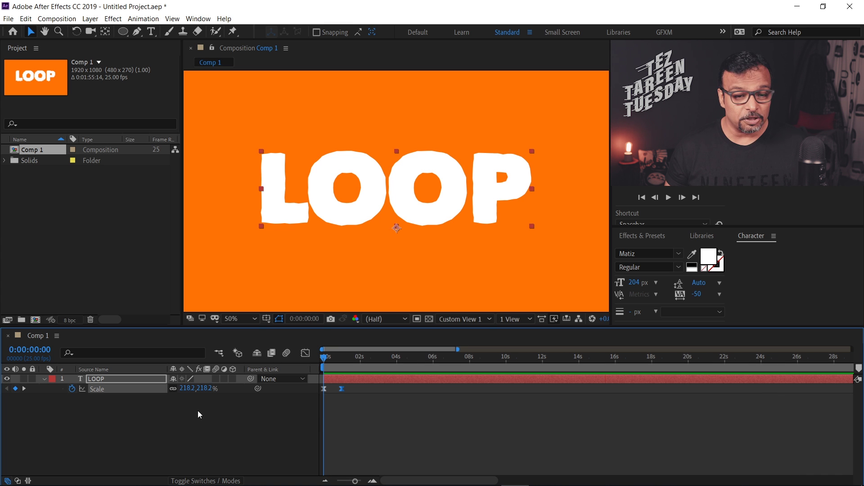
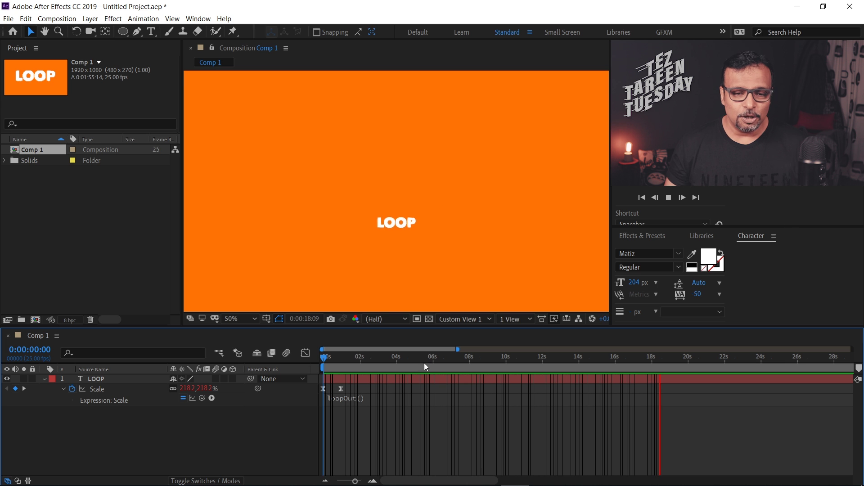
- Edit the Scale expression to loopOut("pingpong"), commit it and preview the shrink-and-grow loop
left_click(342, 365)
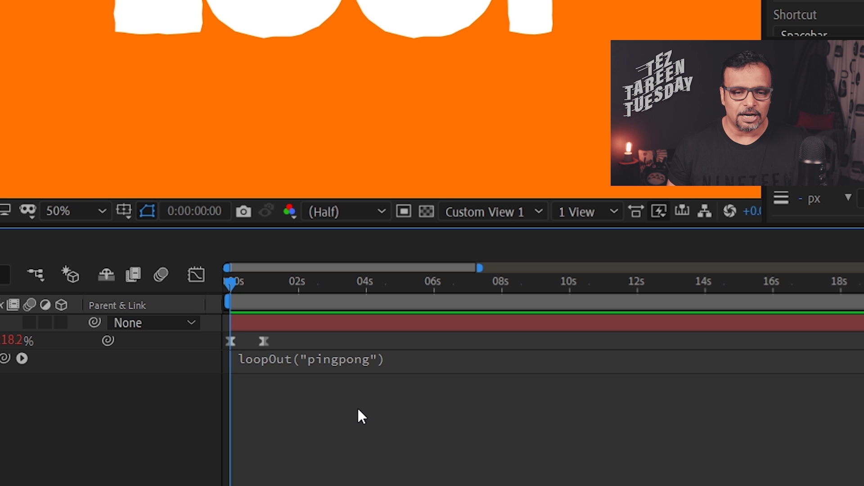
left_click(378, 422)
key("space")
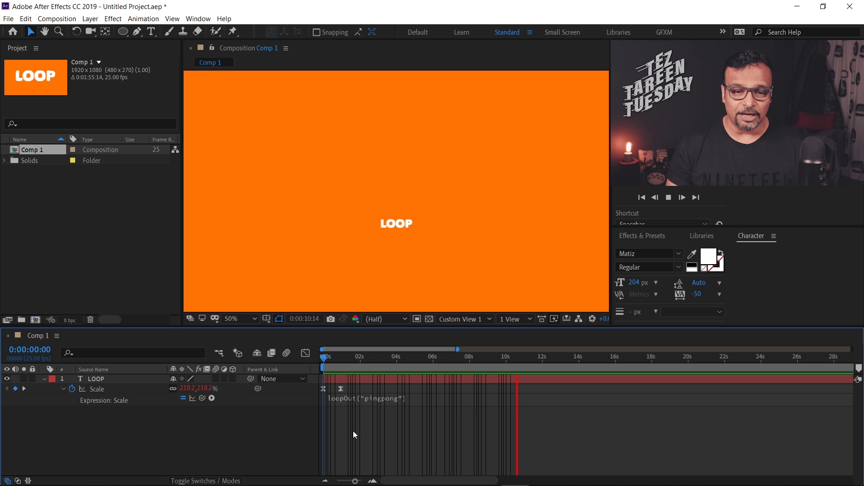
- Reopen and recommit the pingpong expression, then play the looping animation again
left_click(356, 431)
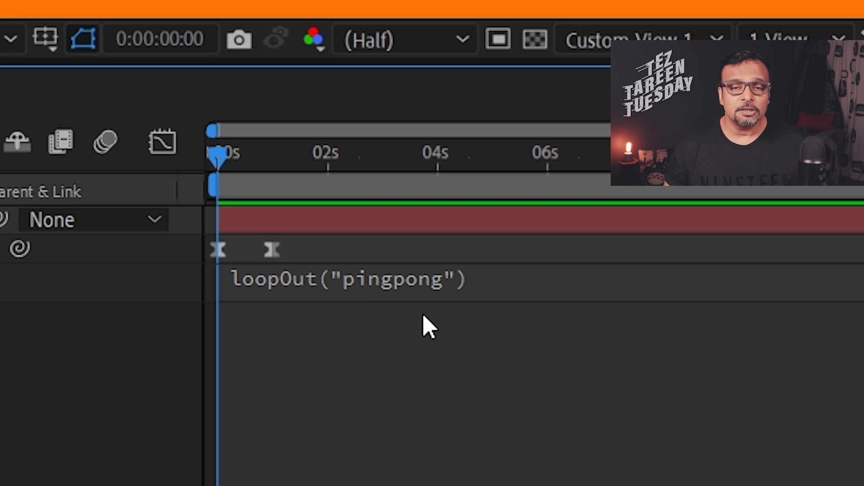
left_click(394, 423)
key("space")
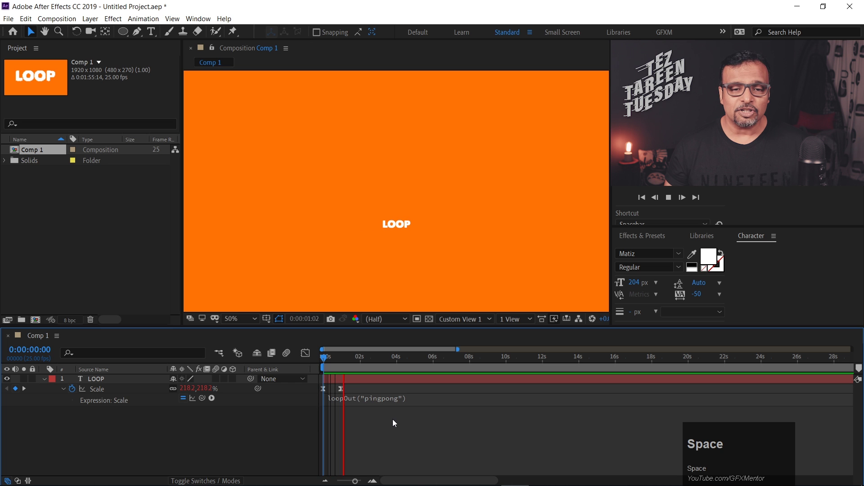